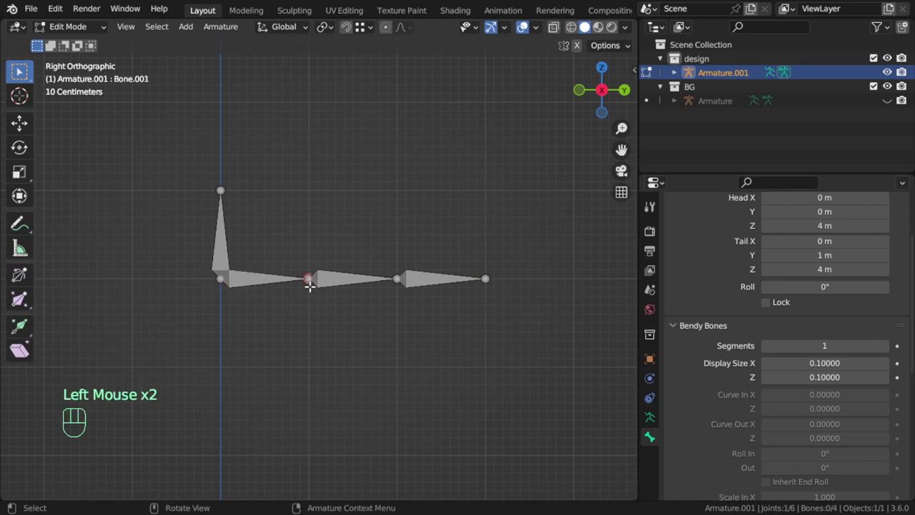
Step: Extrude a pole bone, renaming the end bone Tip and the new bone Poe
key(e)
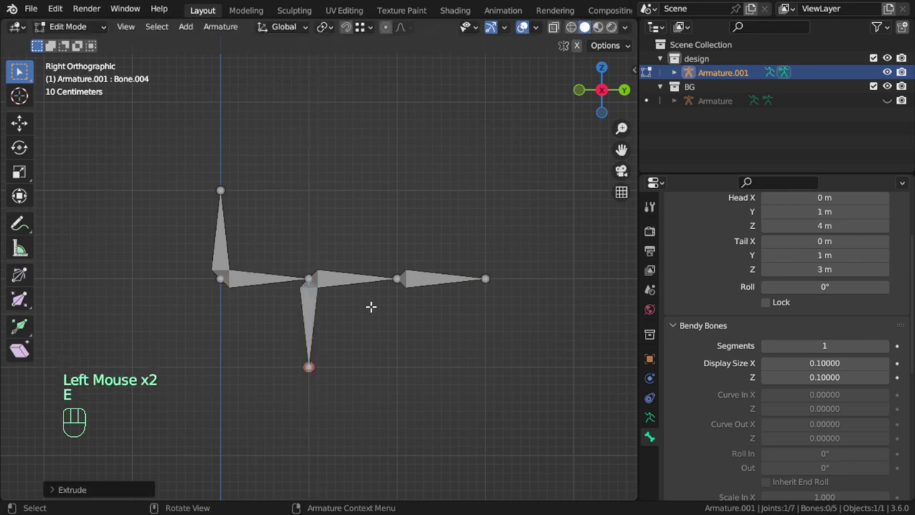
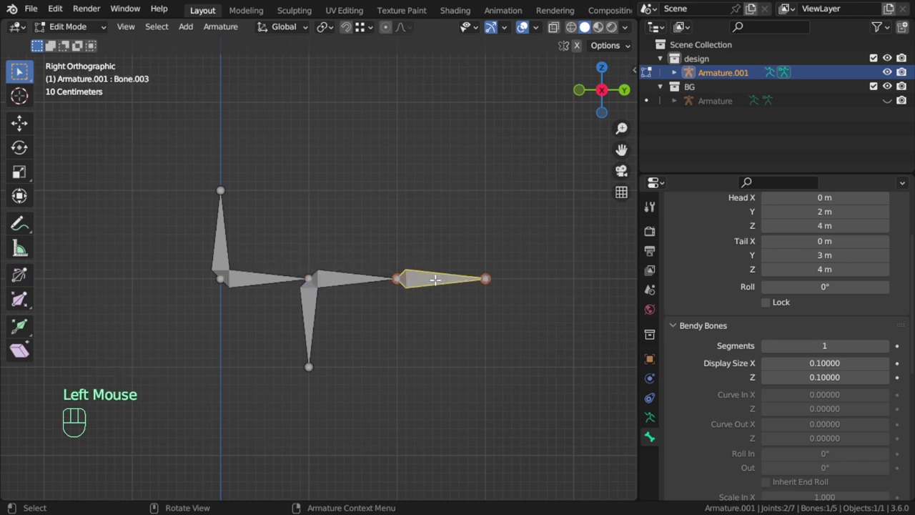
key(F2)
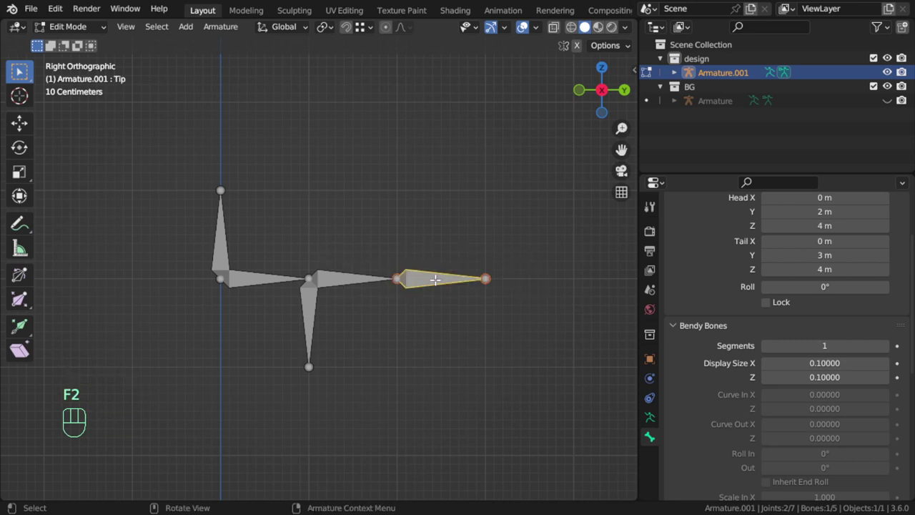
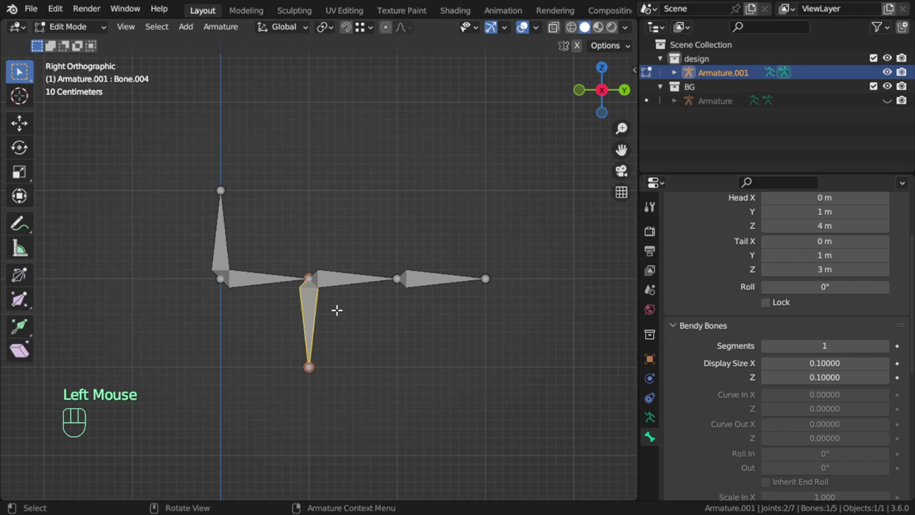
key(F2)
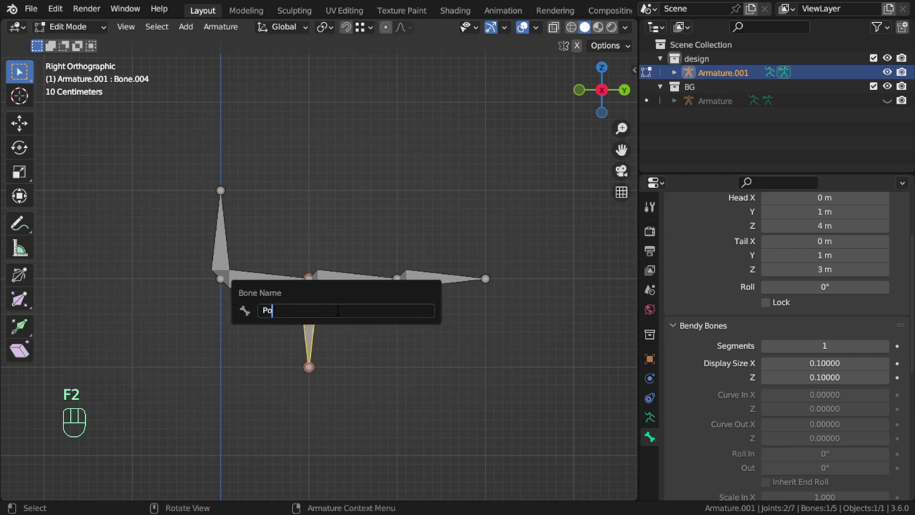
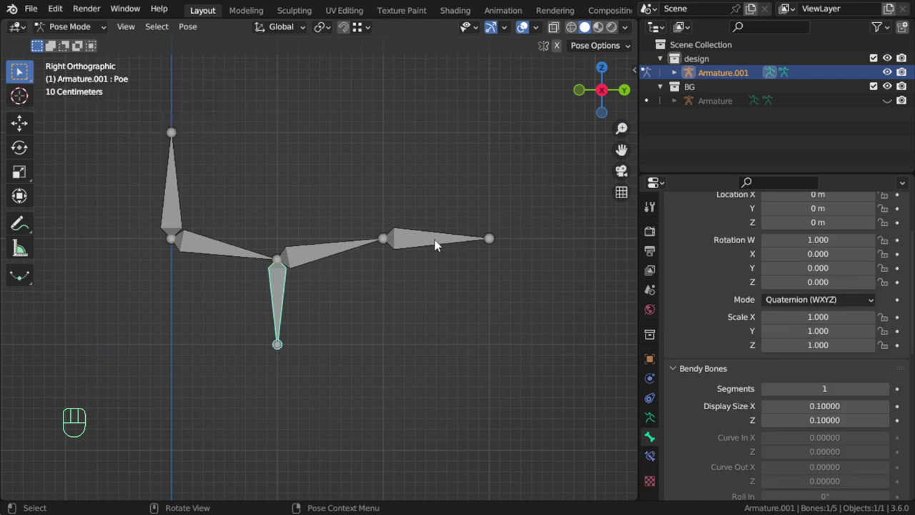
Step: Select Tip then tail2 and add an IK constraint To Active Bone (Shift+I)
click(433, 244)
click(333, 252)
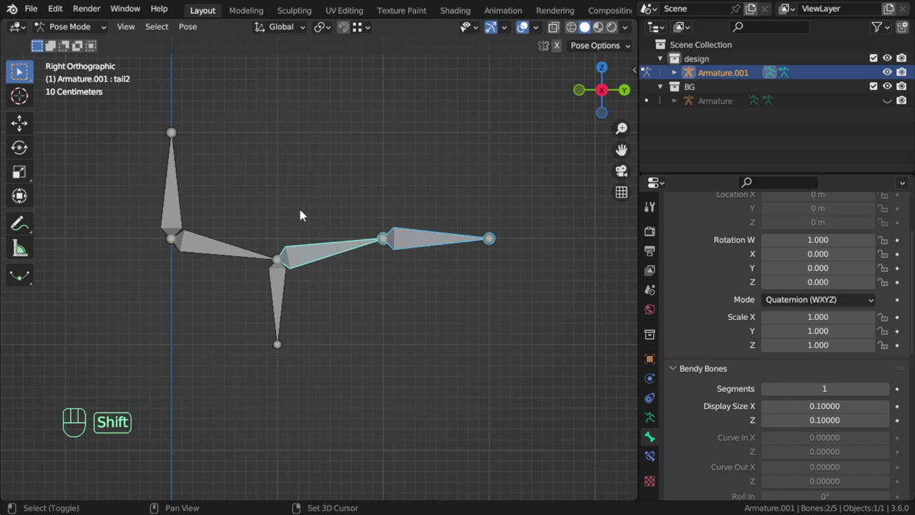
key(shift+i)
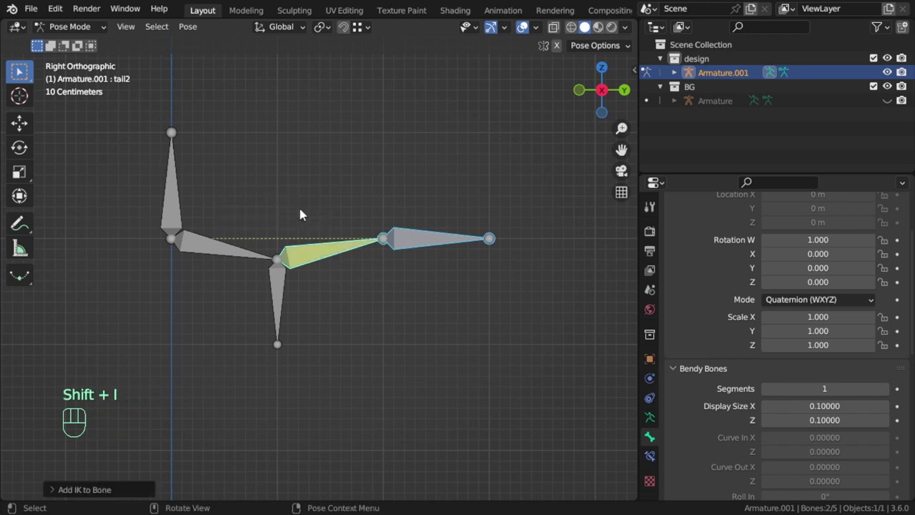
drag(321, 253, 337, 257)
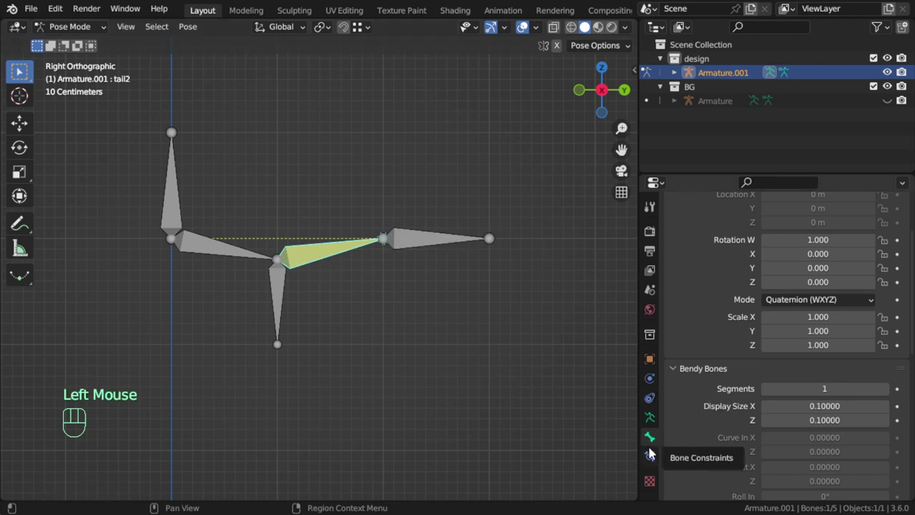
Step: In Bone Constraints set Chain Length 2, Pole Target Poe and Pole Angle -90°, then reselect Tip
click(656, 455)
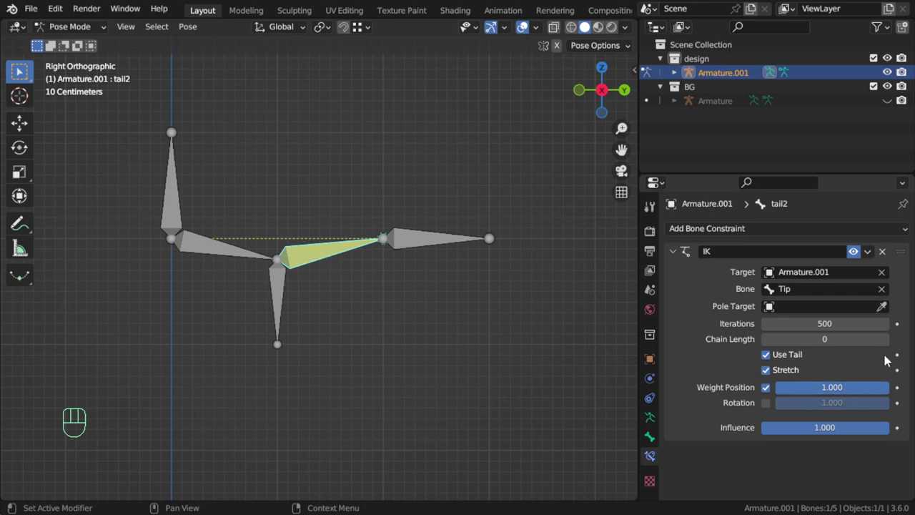
click(883, 343)
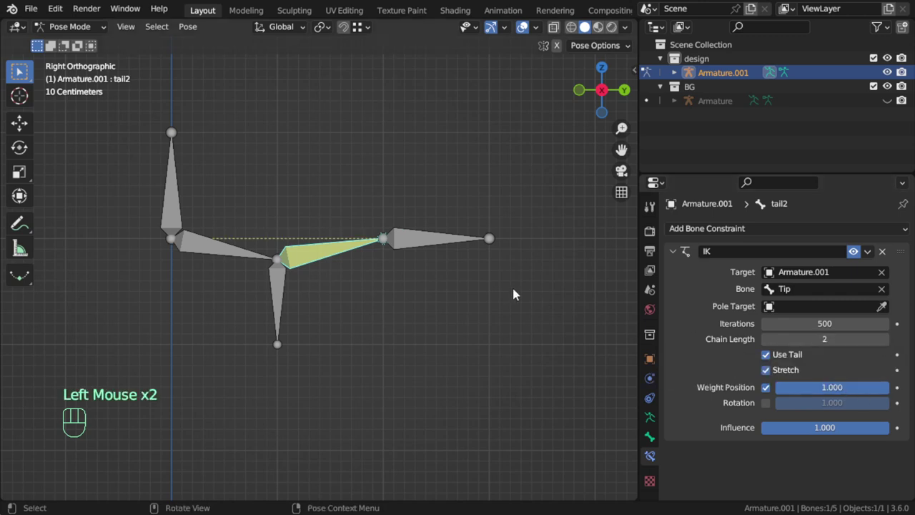
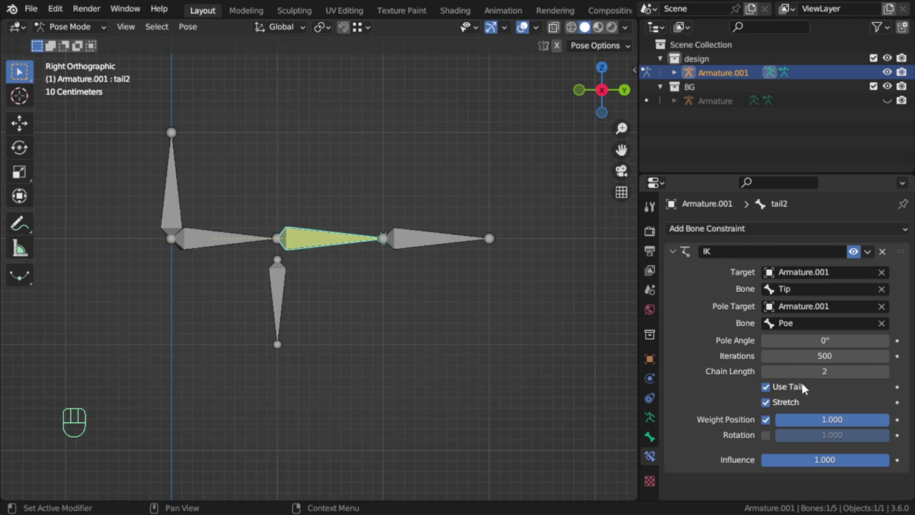
drag(346, 285, 321, 322)
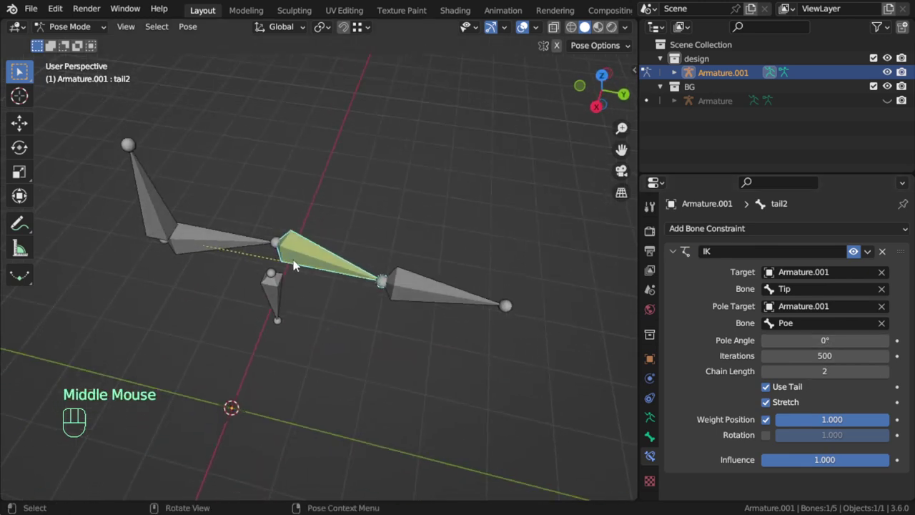
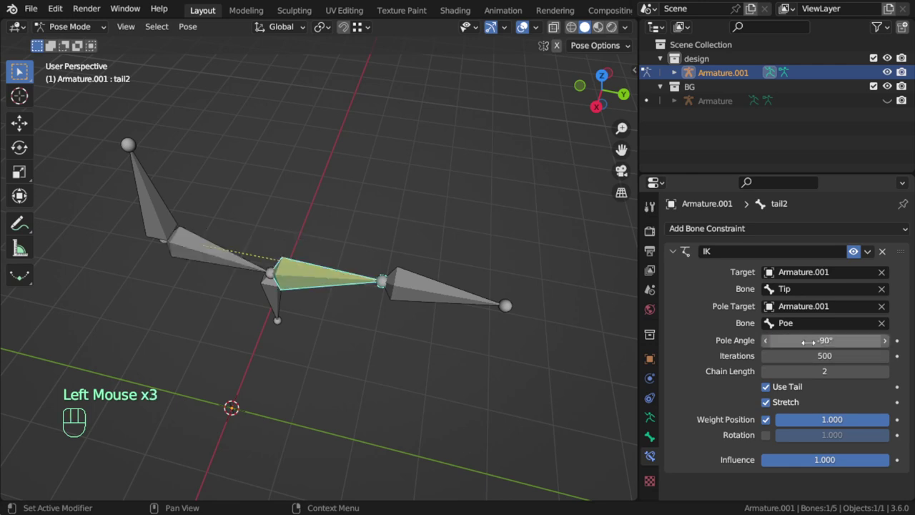
middle_click(373, 292)
key(KP_1)
key(KP_3)
click(438, 236)
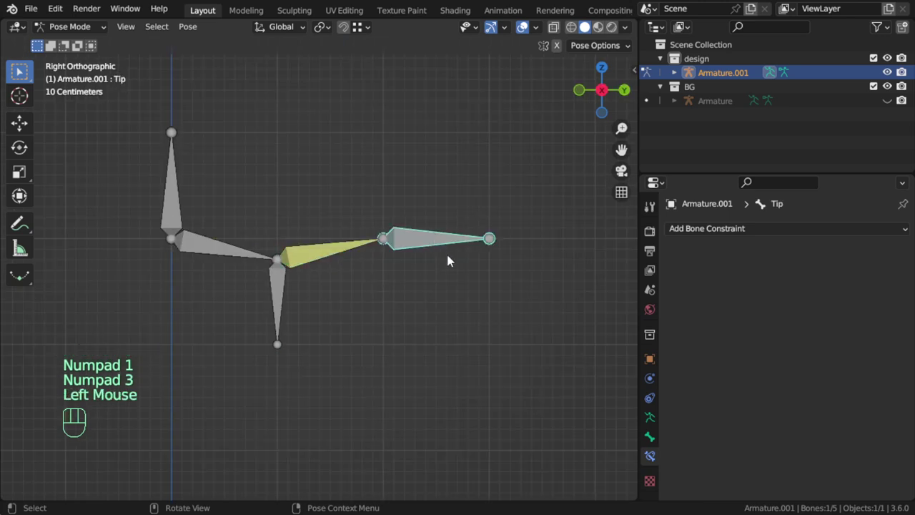
Step: Move the Poe bone along X to check the knee aims toward the pole
key(g)
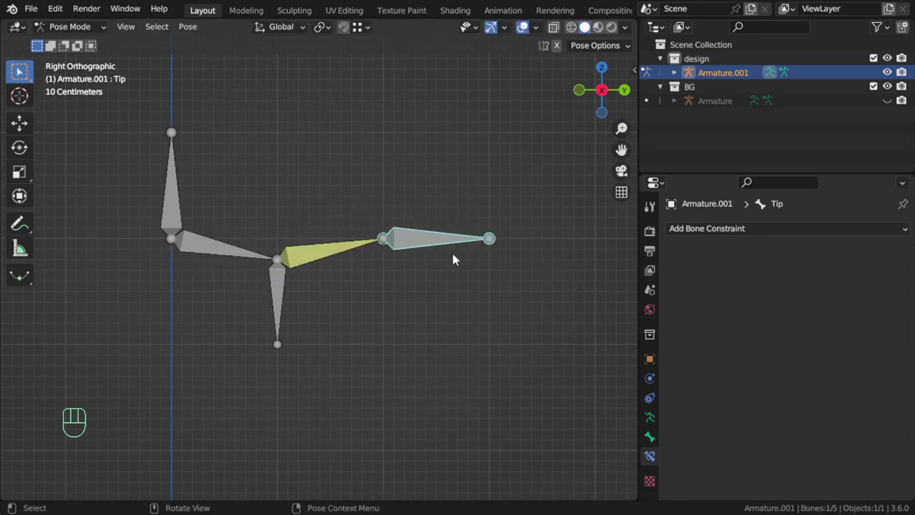
key(g)
click(291, 304)
drag(346, 287, 293, 329)
key(g)
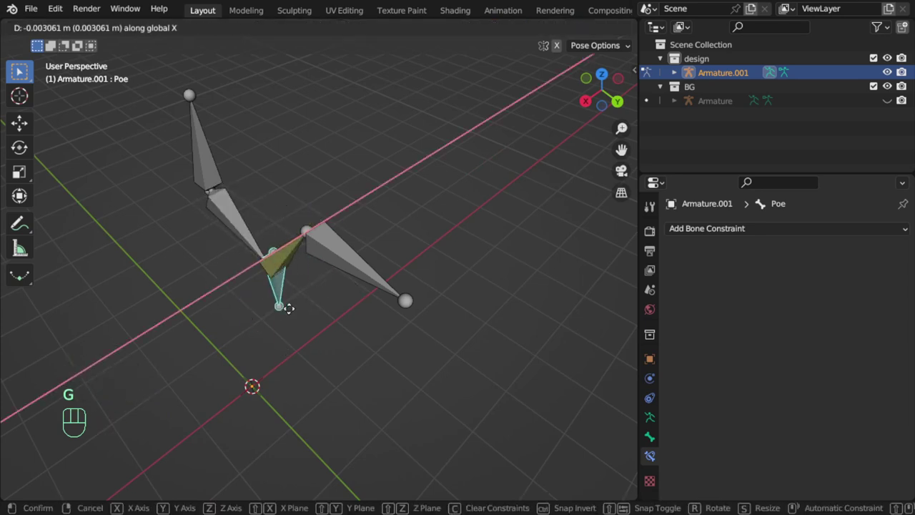
Step: Move the spine bone to confirm the leg bends through the IK chain
drag(320, 303, 356, 281)
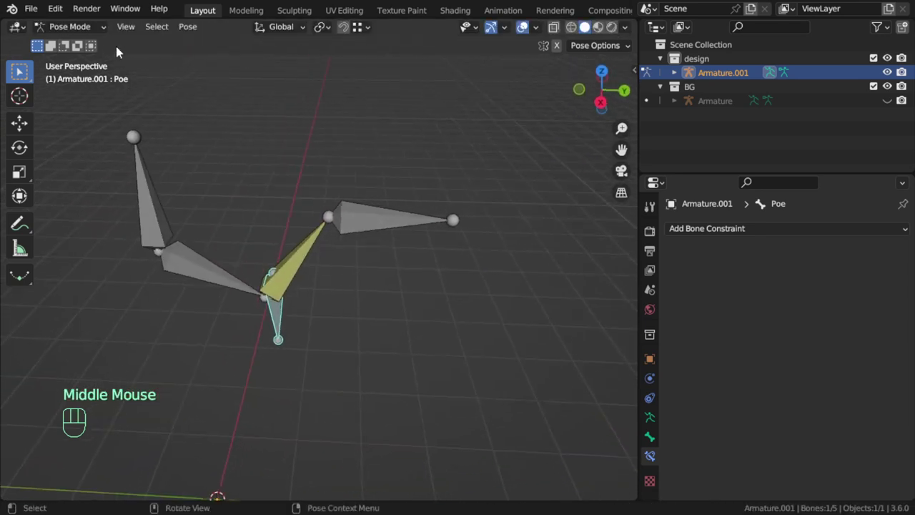
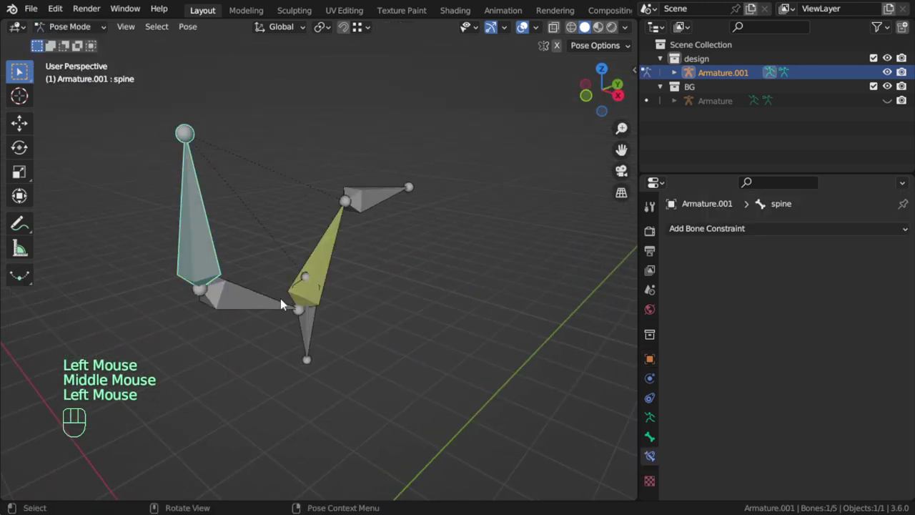
key(g)
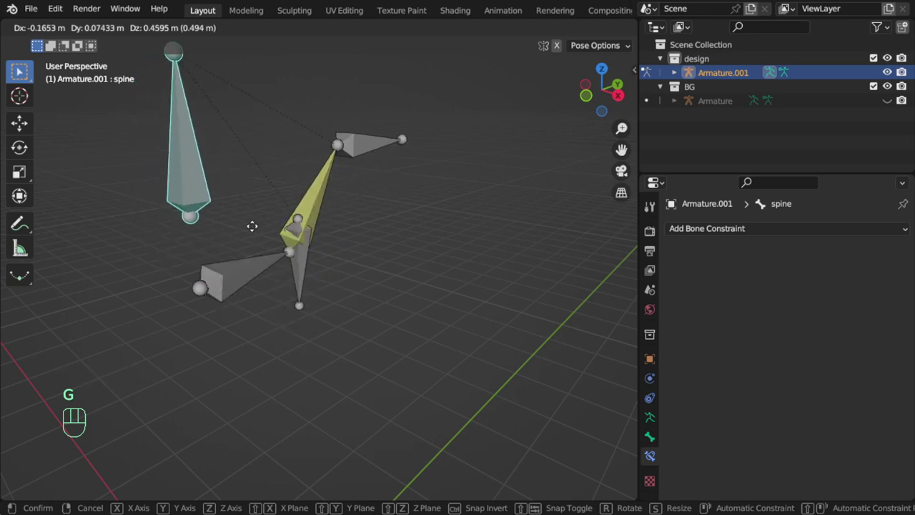
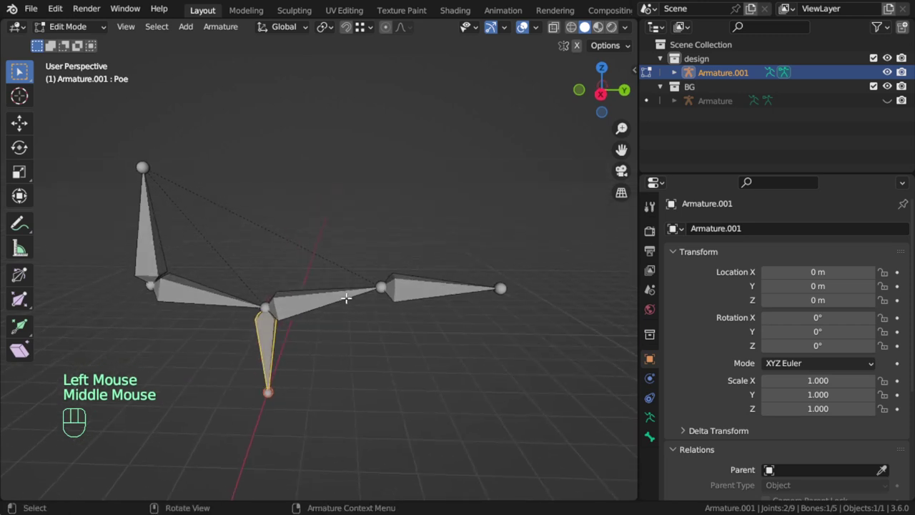
Step: Back in Pose Mode, select all bones and clear their rotation and location (Alt+R, Alt+G)
drag(85, 33, 89, 73)
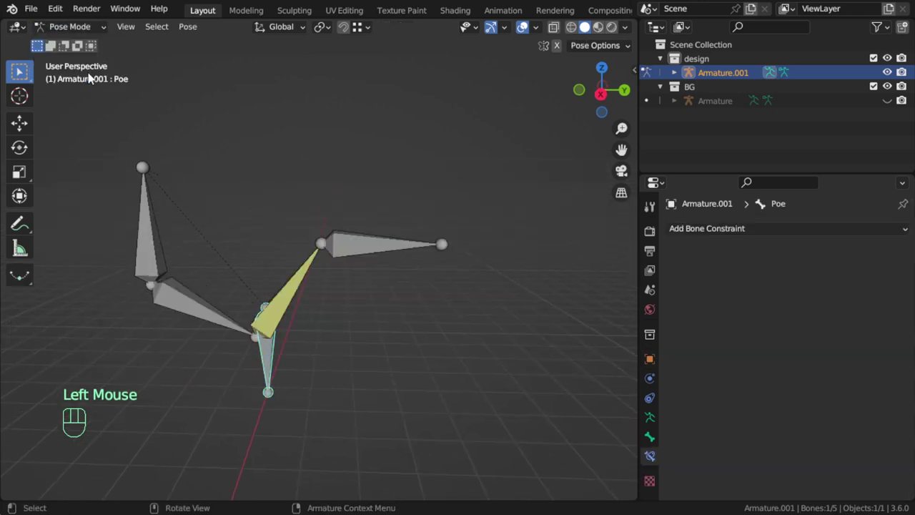
click(302, 274)
key(a)
key(alt+r)
key(alt+g)
click(409, 291)
click(339, 295)
Step: Set Viewport Display to B-Bone and shrink all bones' thickness with Ctrl+Alt+S
click(656, 417)
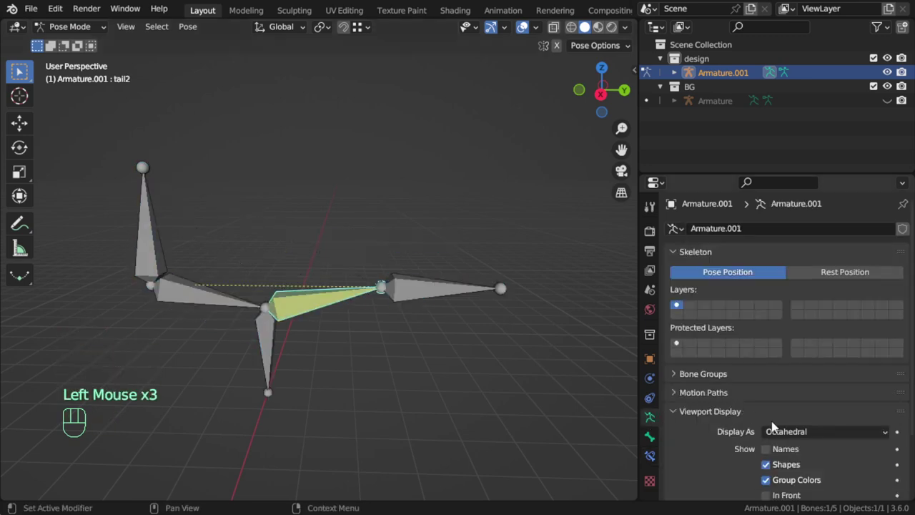
drag(789, 426, 790, 386)
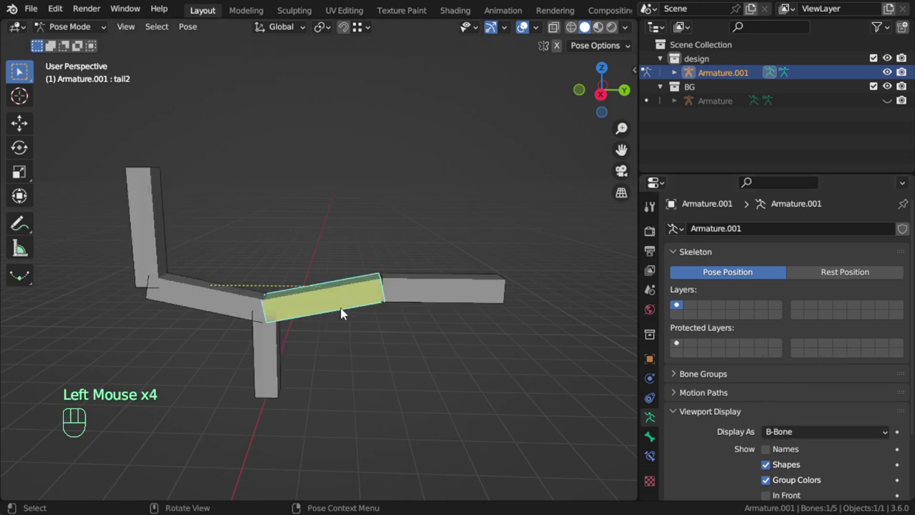
key(a)
key(alt+s)
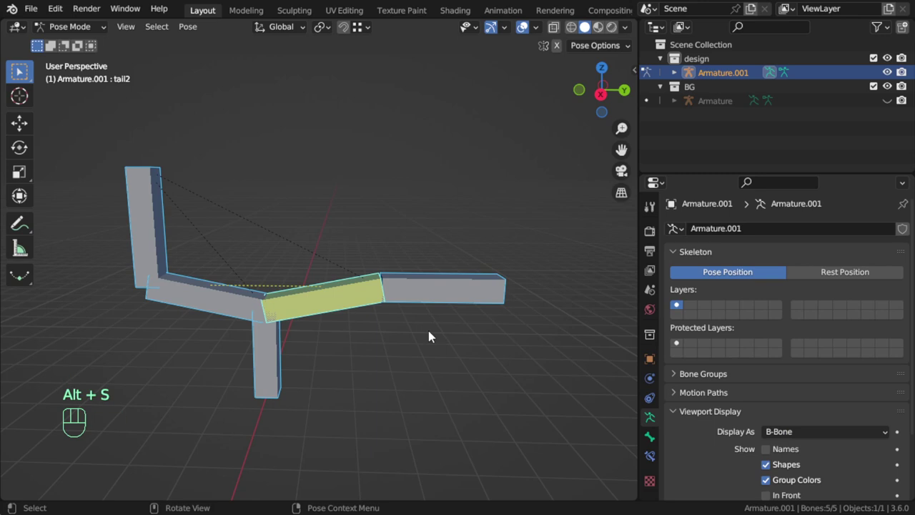
key(ctrl+alt+s)
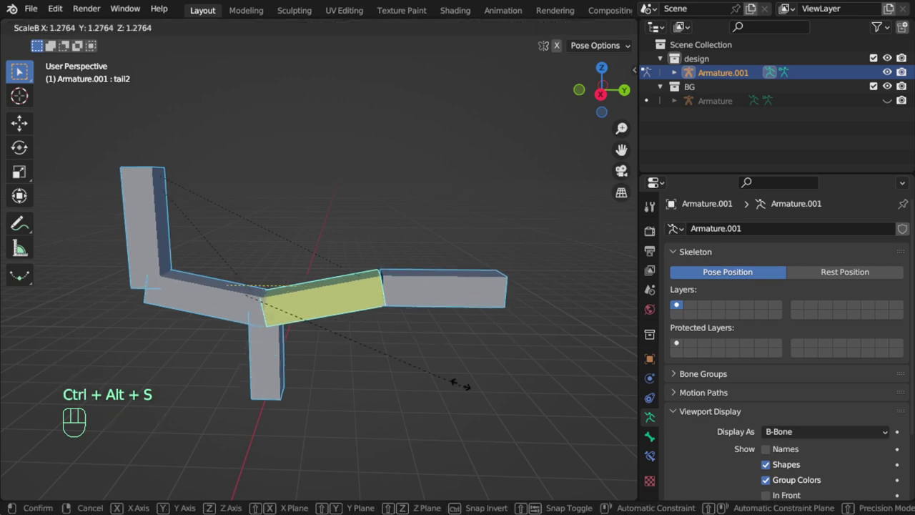
click(366, 301)
scroll(down, 3)
scroll(down, 3)
click(659, 438)
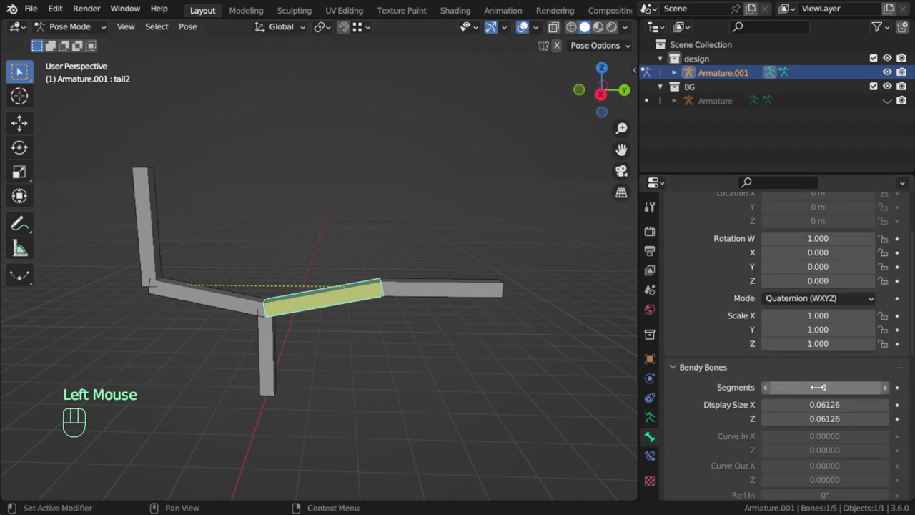
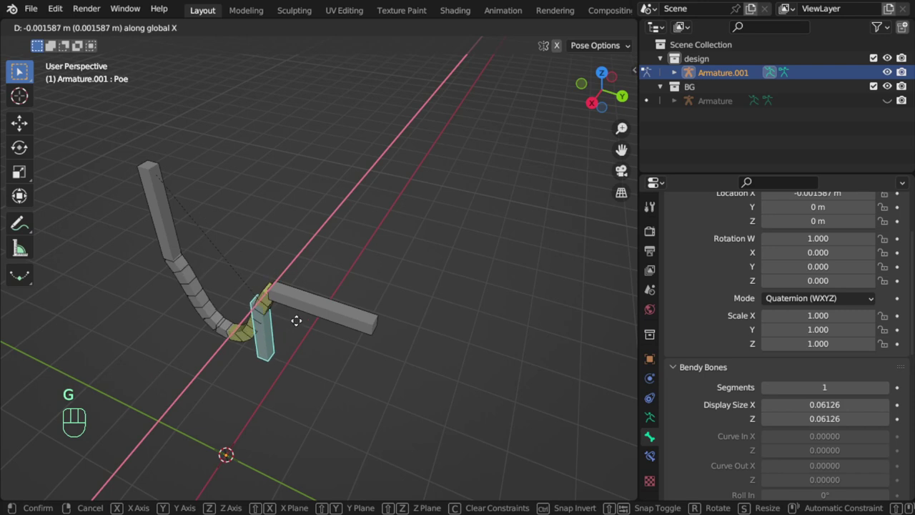
Step: From top view and an orbited angle, drag the Tip bone to test the B-Bone leg follows
click(307, 306)
middle_click(331, 331)
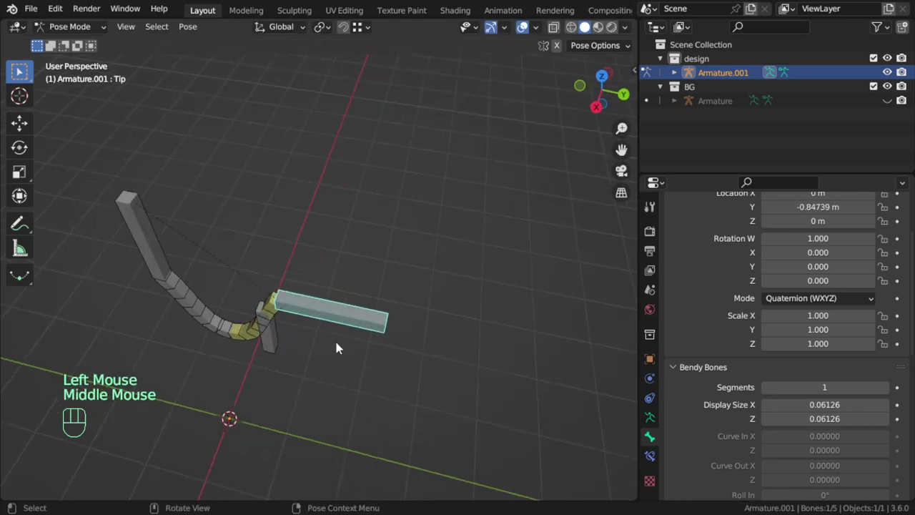
key(KP_7)
key(g)
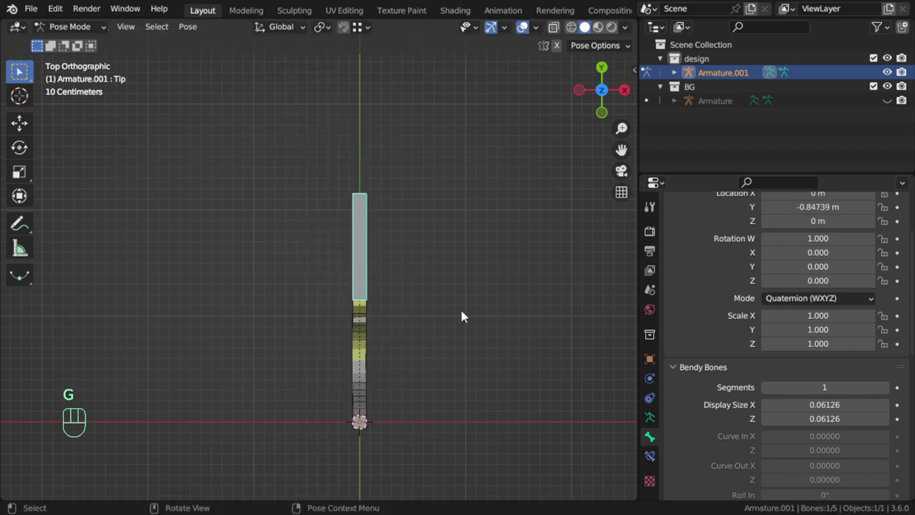
drag(435, 366, 306, 313)
key(g)
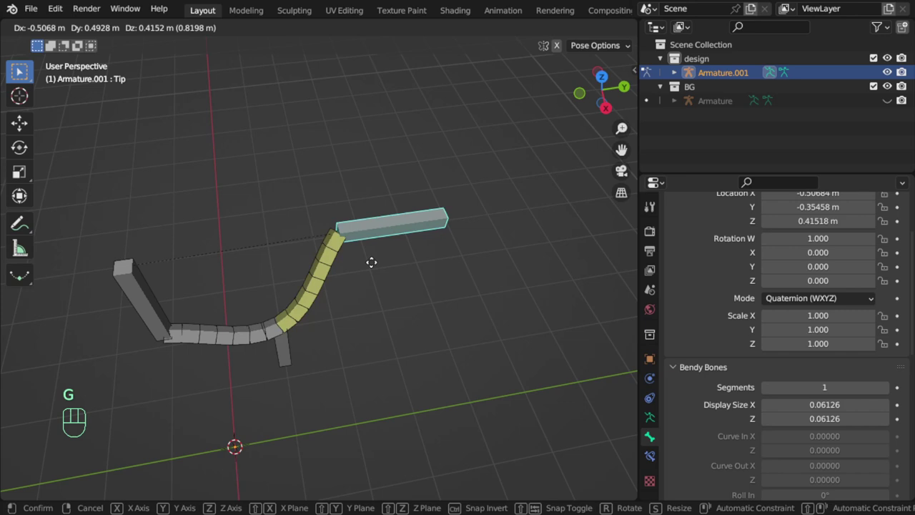